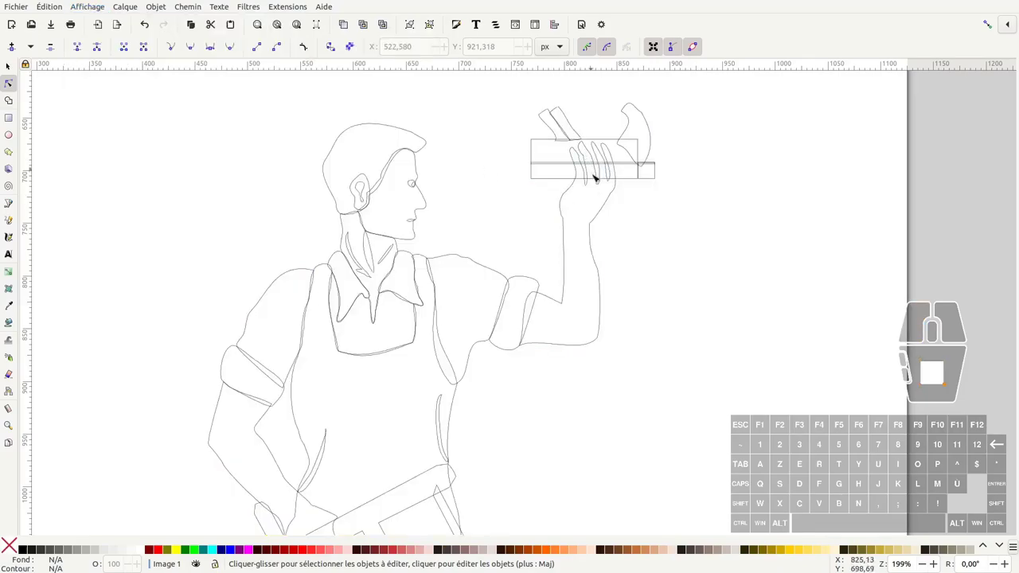
Cycle the display mode via Affichage > Mode d'affichage so the drawing leaves Contour view
left_click(106, 14)
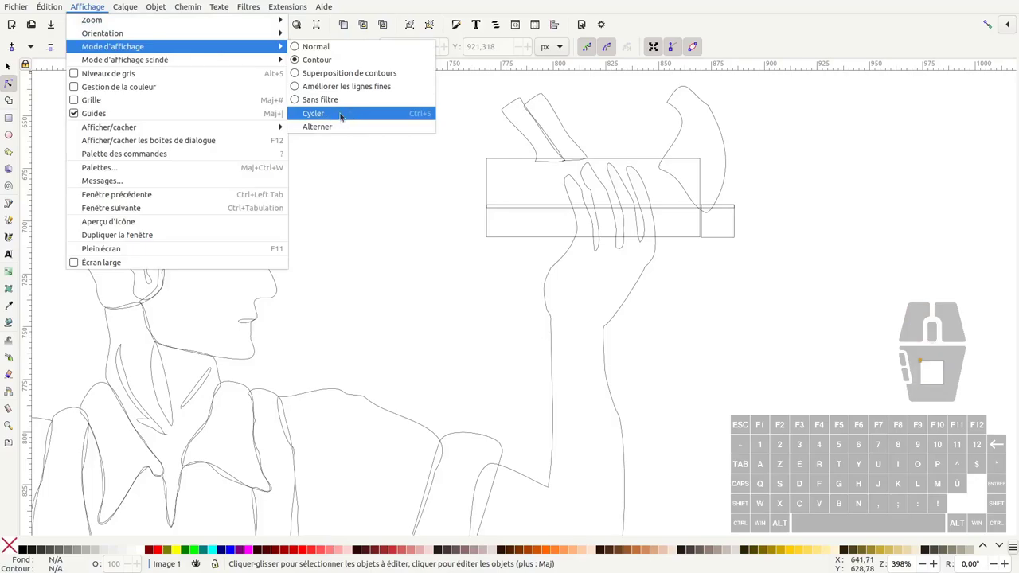
left_click(356, 117)
Bring the whole coloured figure into view on the canvas
left_click(396, 170)
middle_click(395, 169)
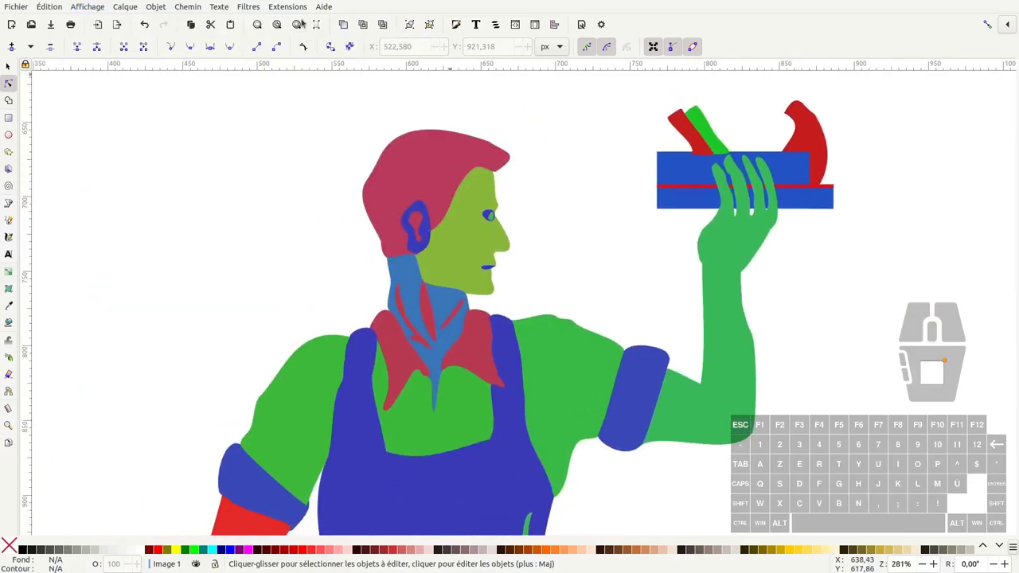
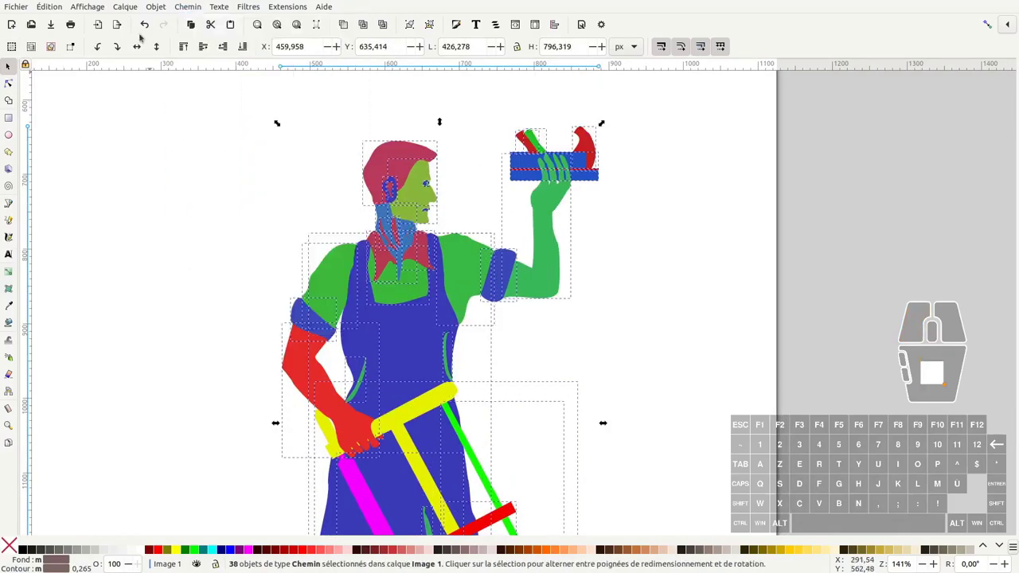
Switch to Contour display, undo the last change, then return to Sans filtre display
left_click(105, 12)
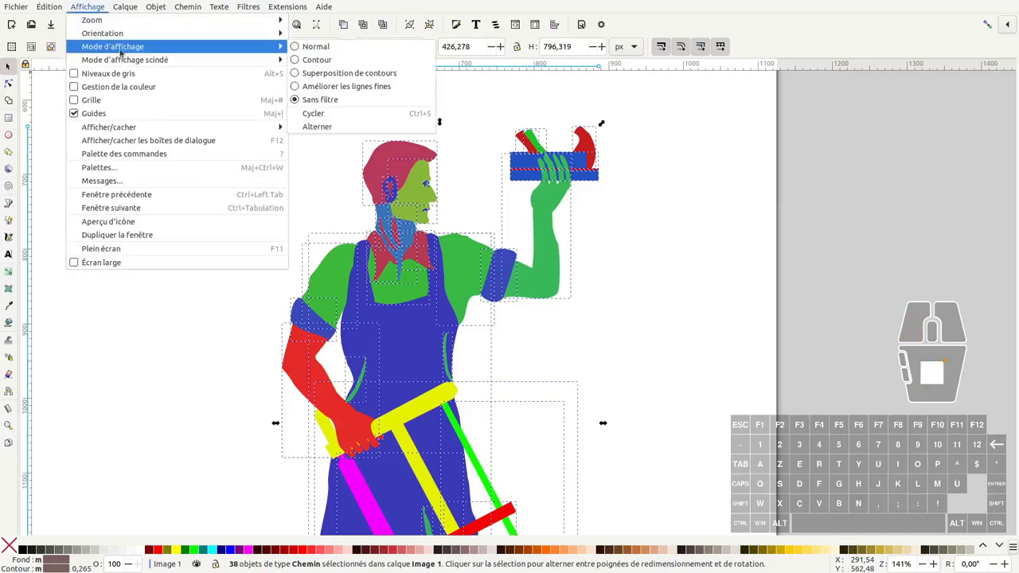
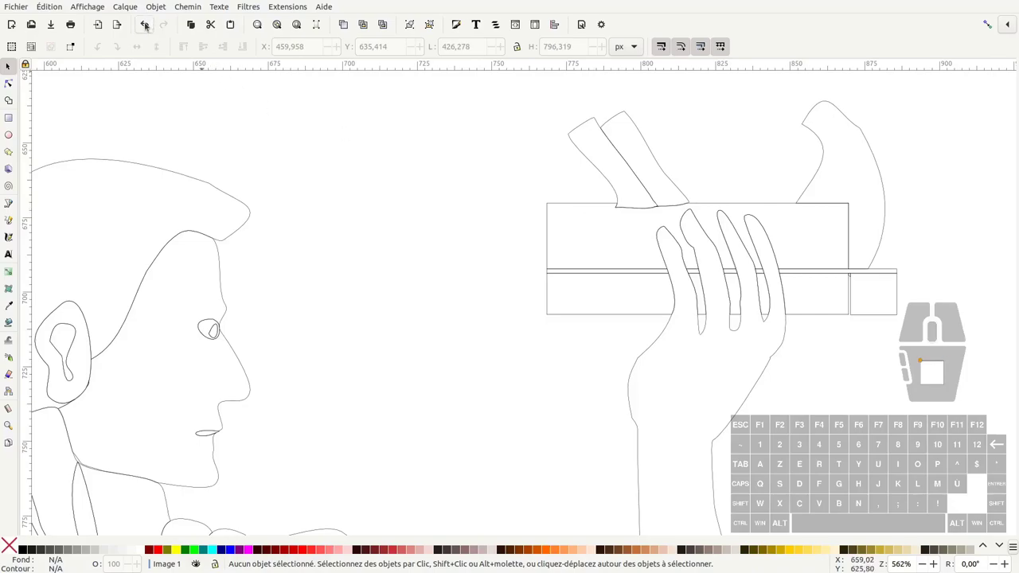
left_click(155, 31)
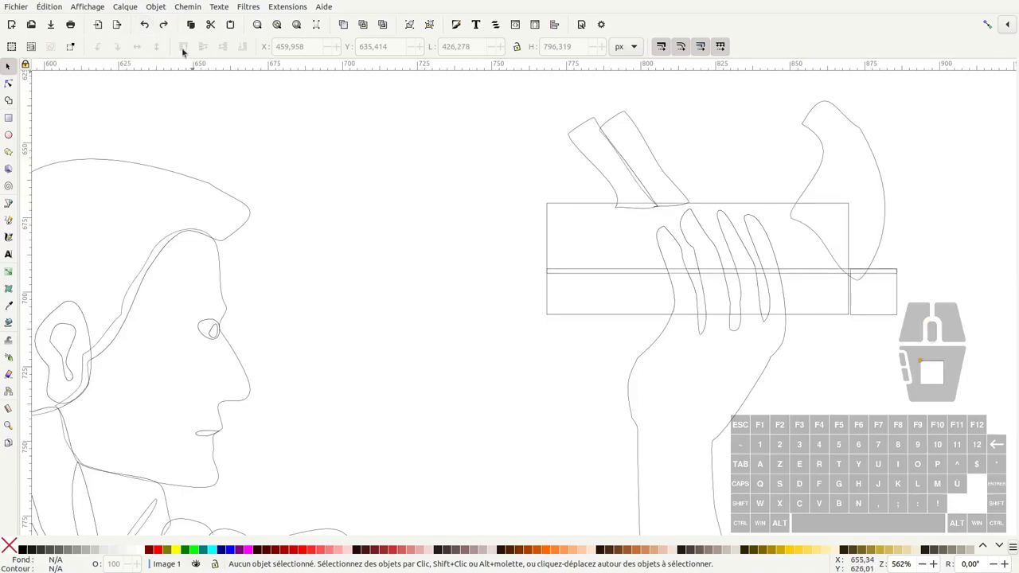
left_click(100, 11)
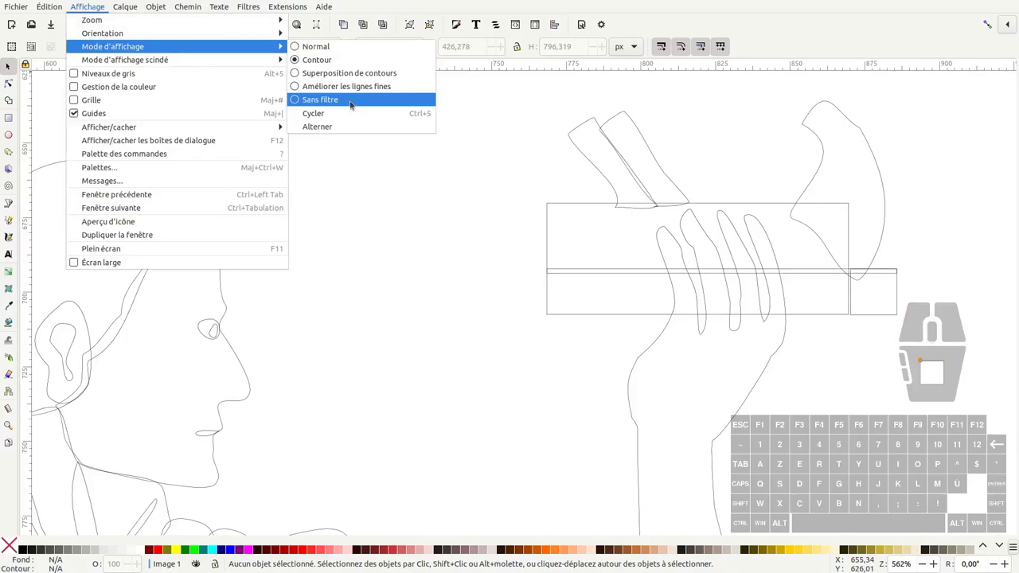